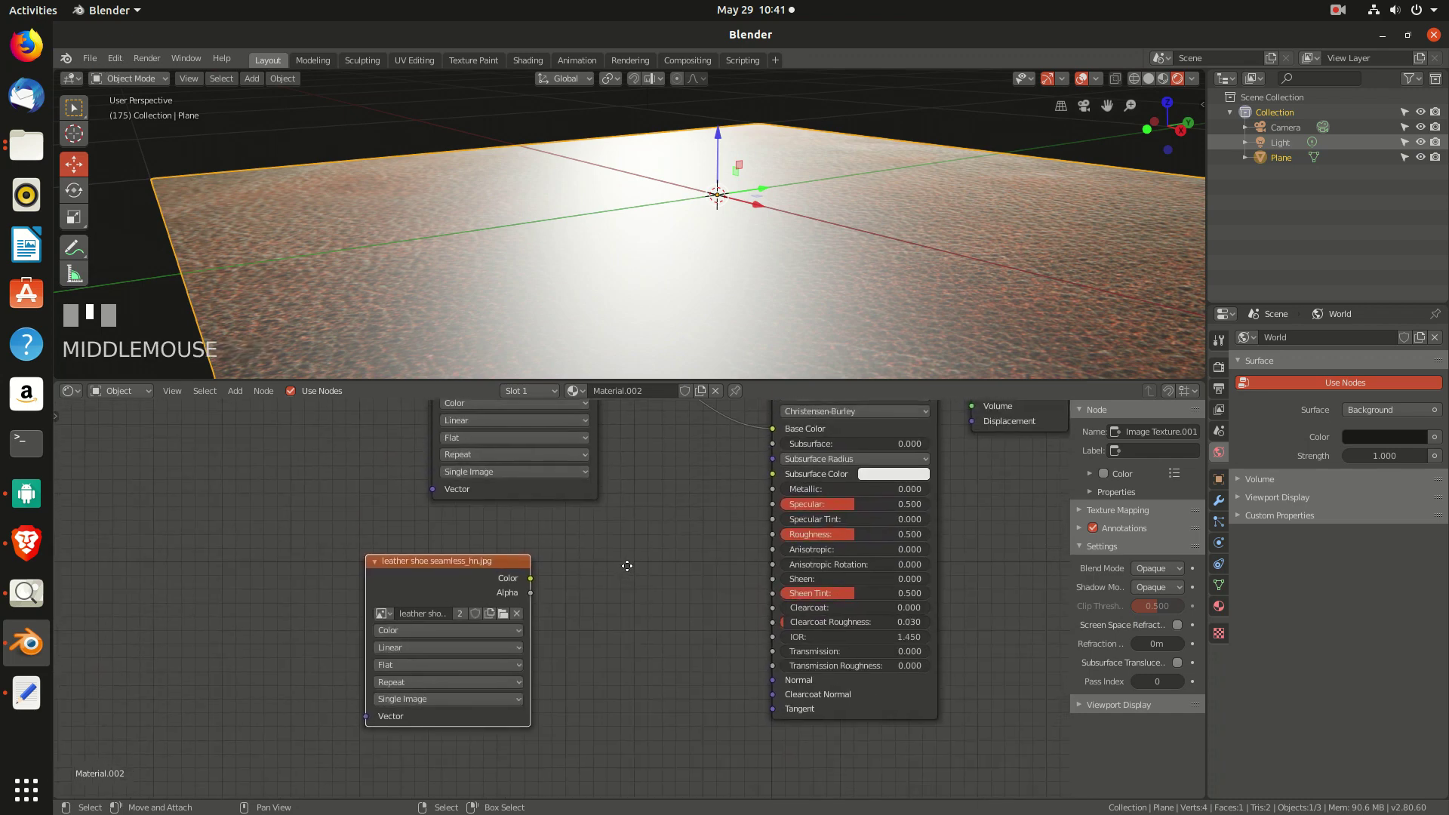
Zoom the Shader Editor toward the leather texture feeding the Principled BSDF
scroll("up", 3)
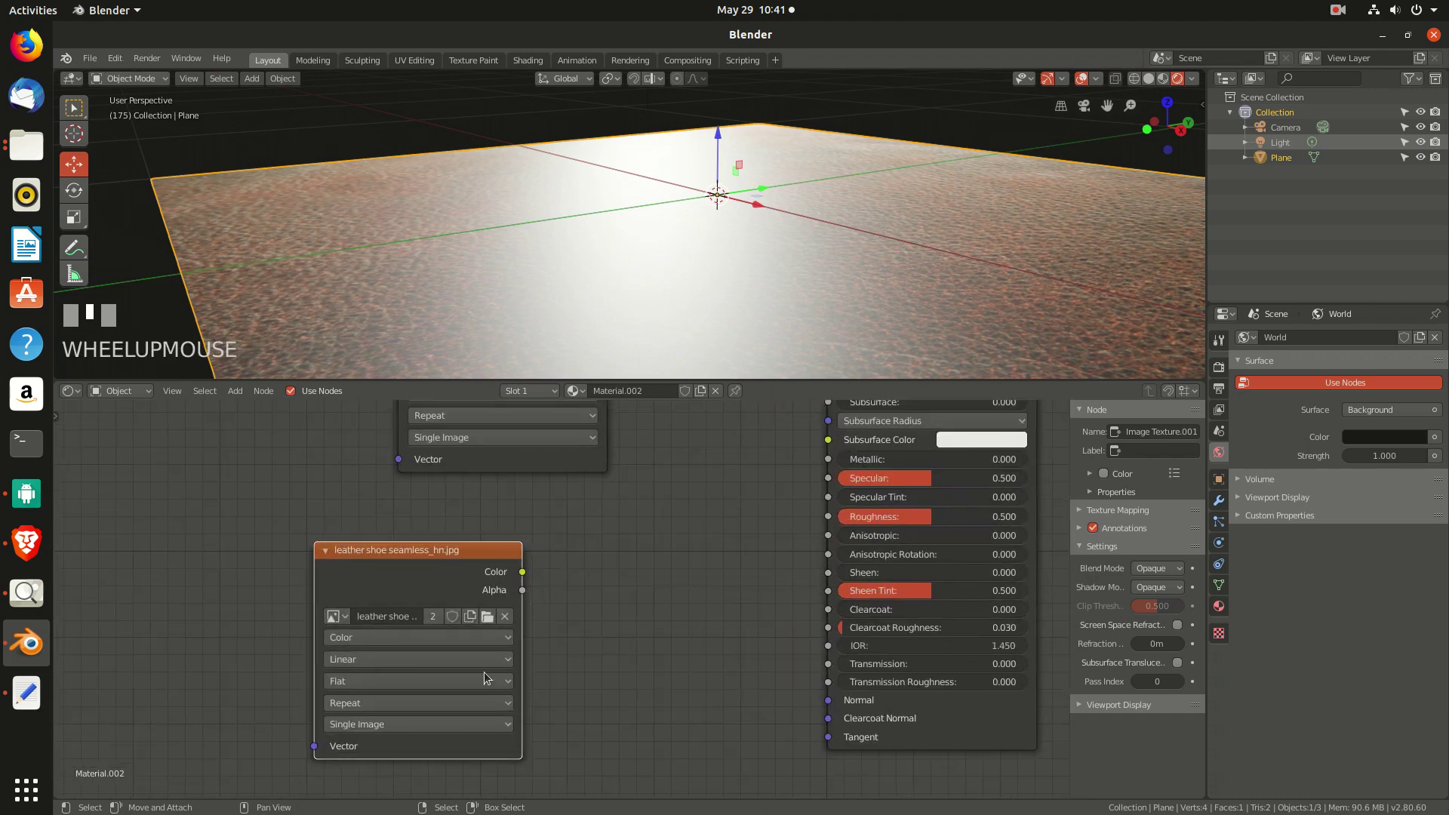
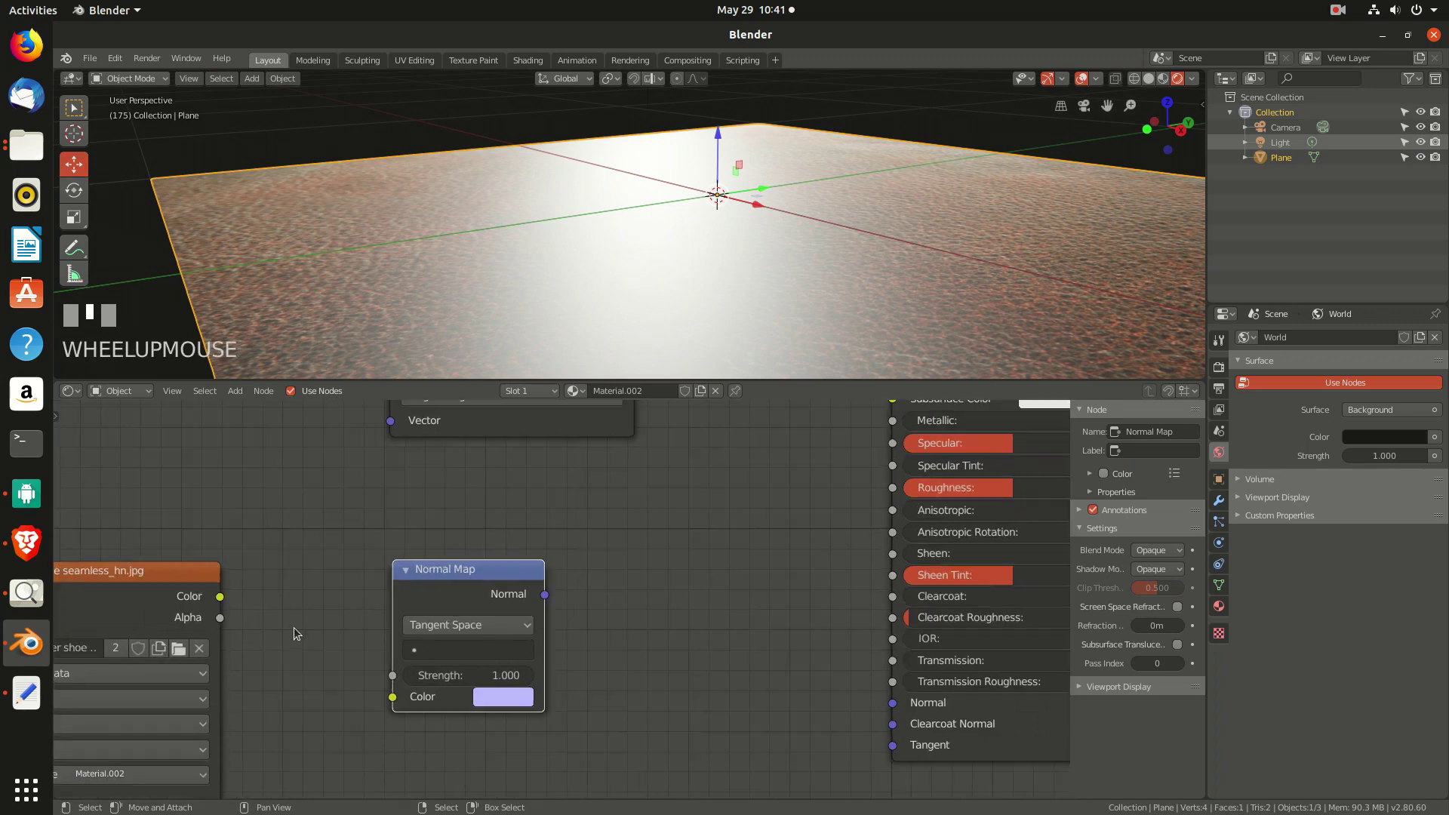
Link the Normal Map output into the Principled BSDF Normal socket for a bumpy surface
left_click_drag(226, 602, 605, 284)
middle_click(604, 285)
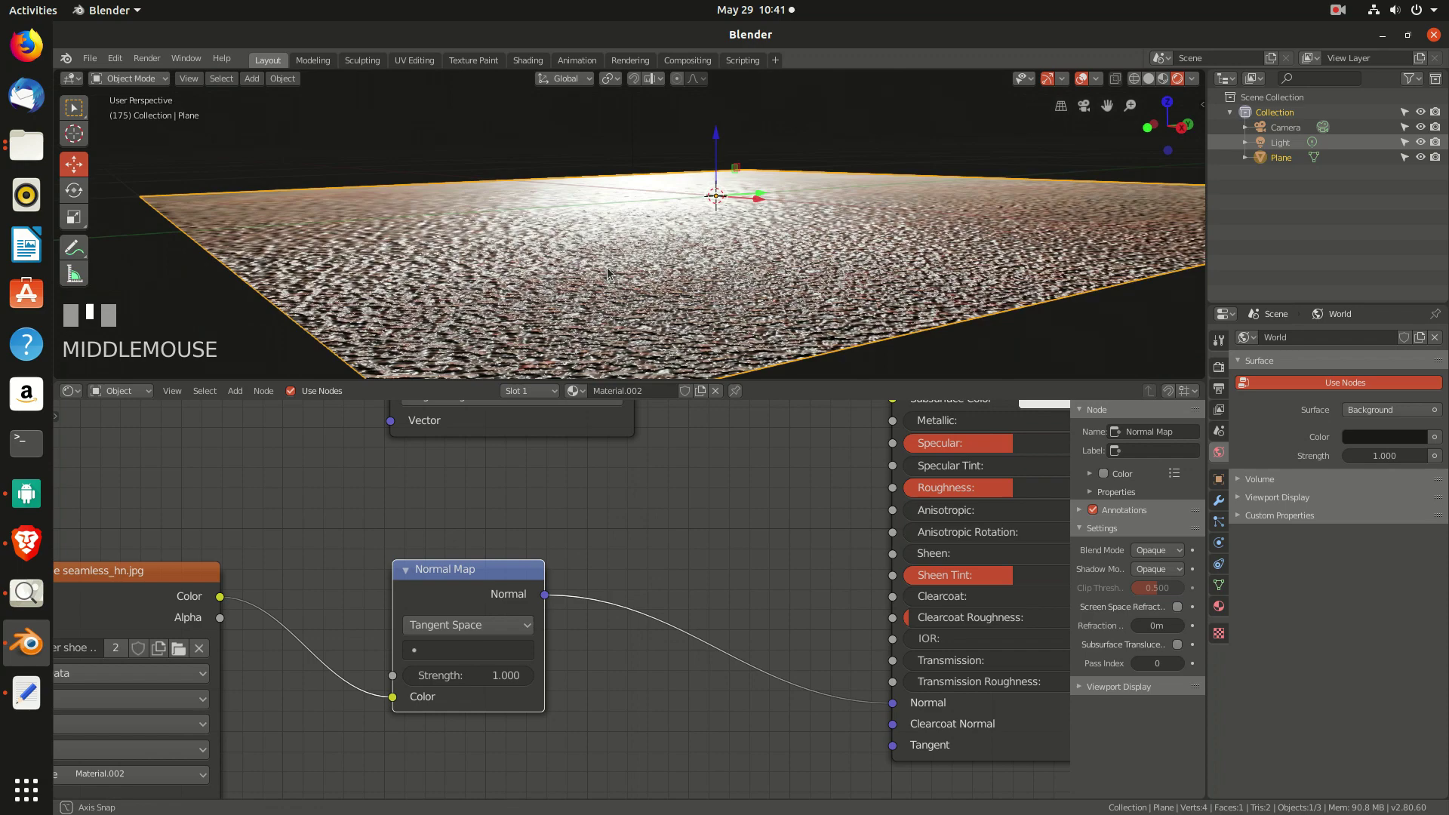
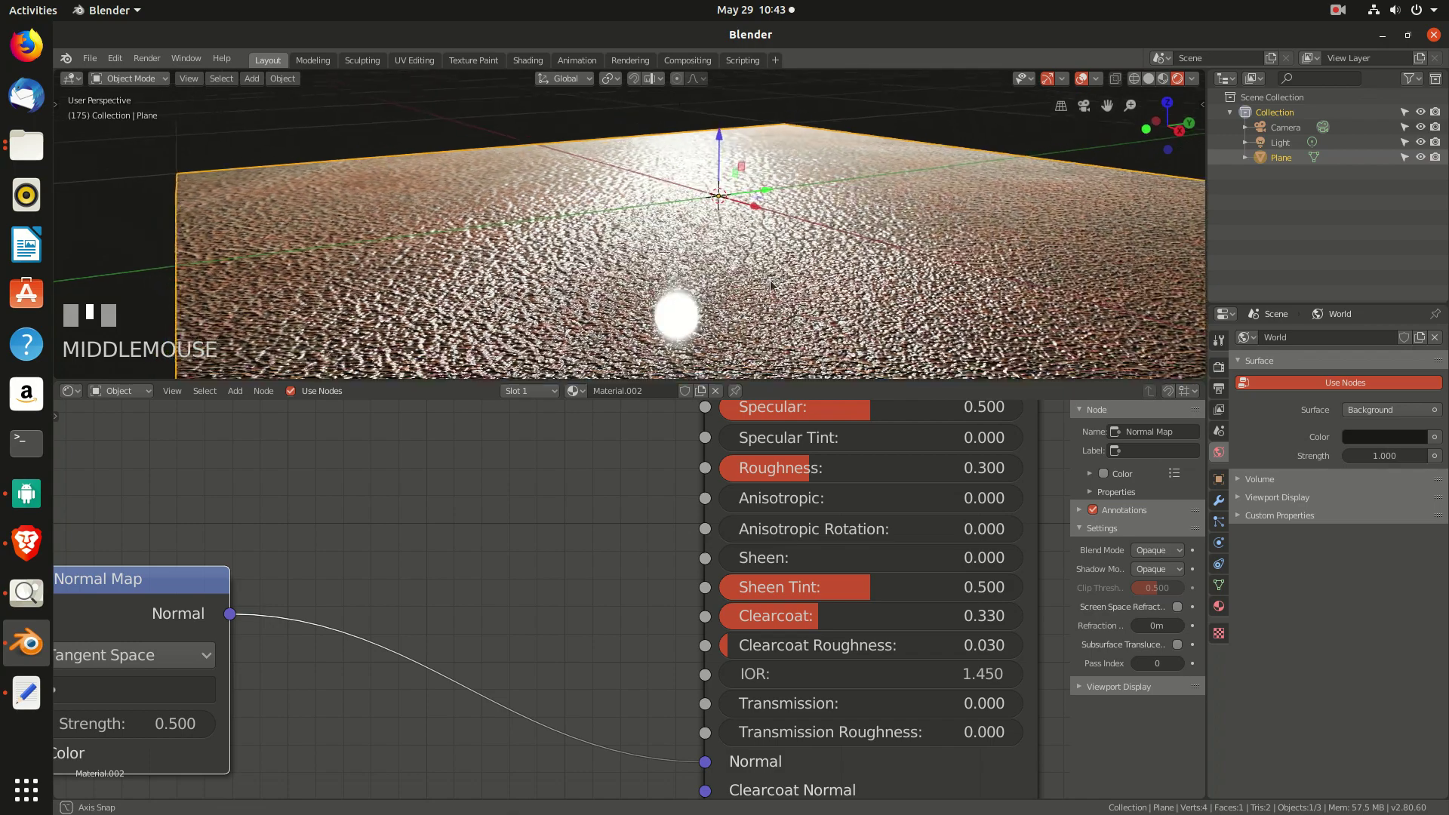
Set the shader's clearcoat roughness to 0.669 for a softer coated gloss
middle_click(736, 286)
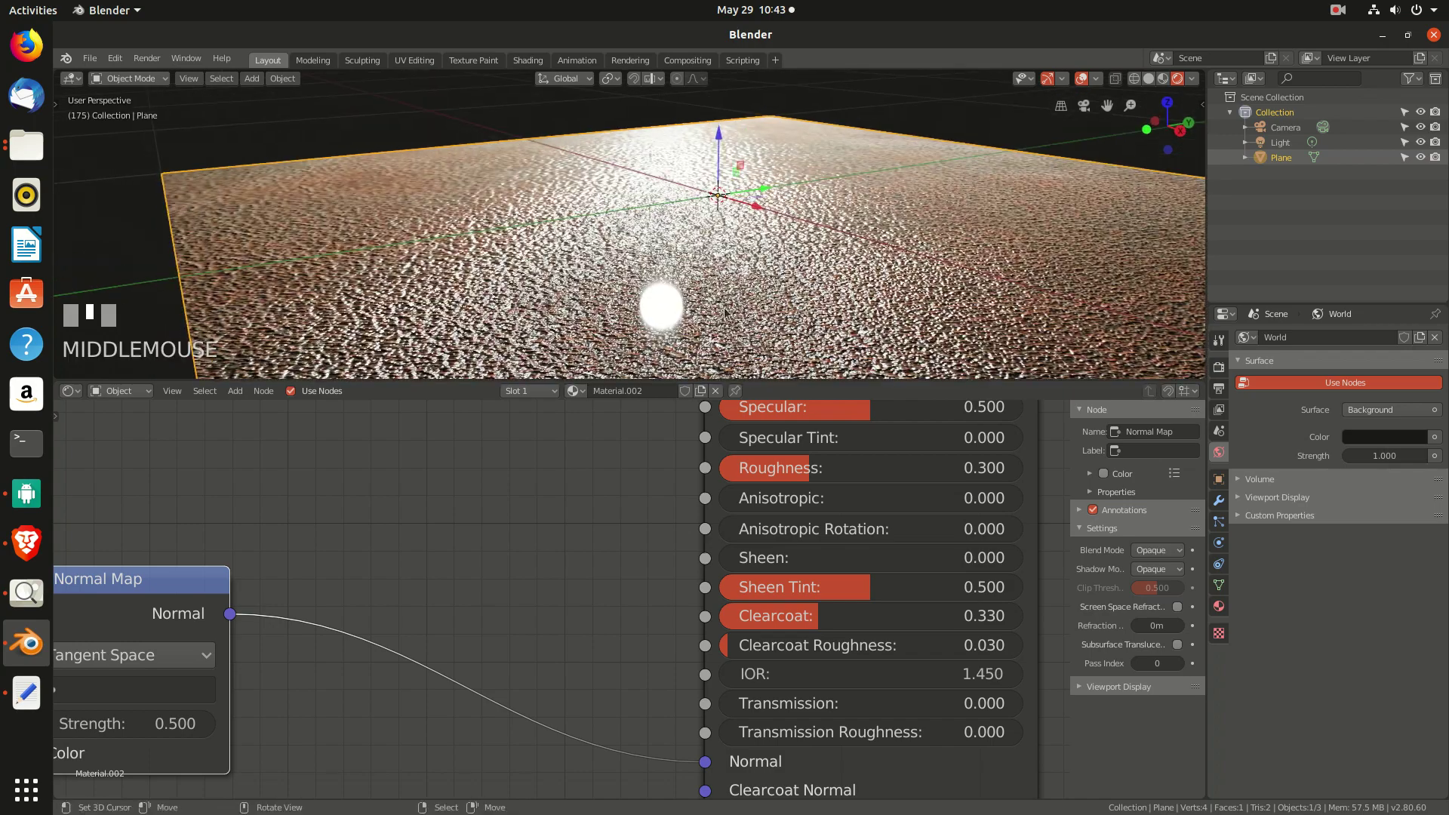
left_click_drag(646, 334, 811, 386)
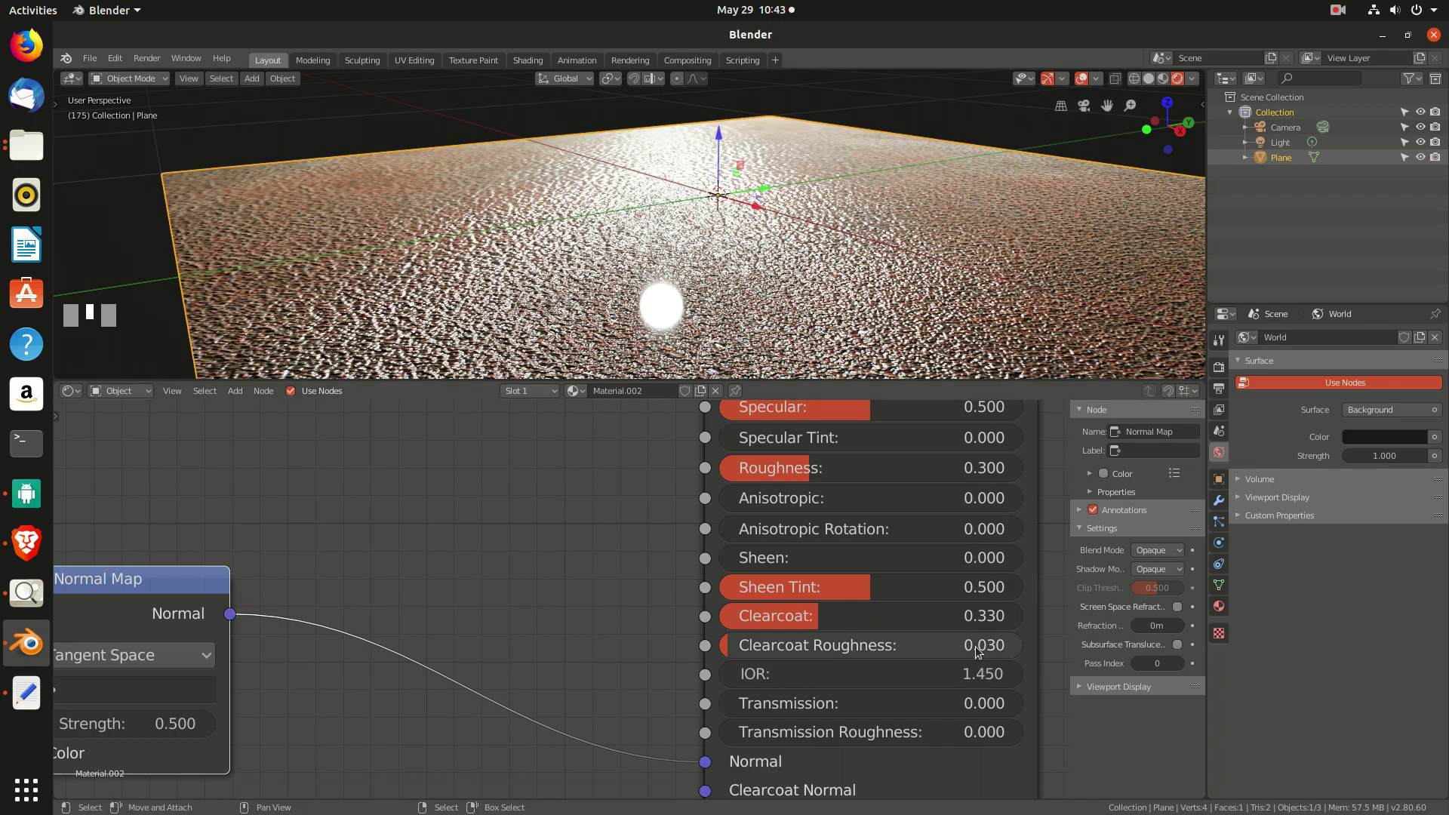
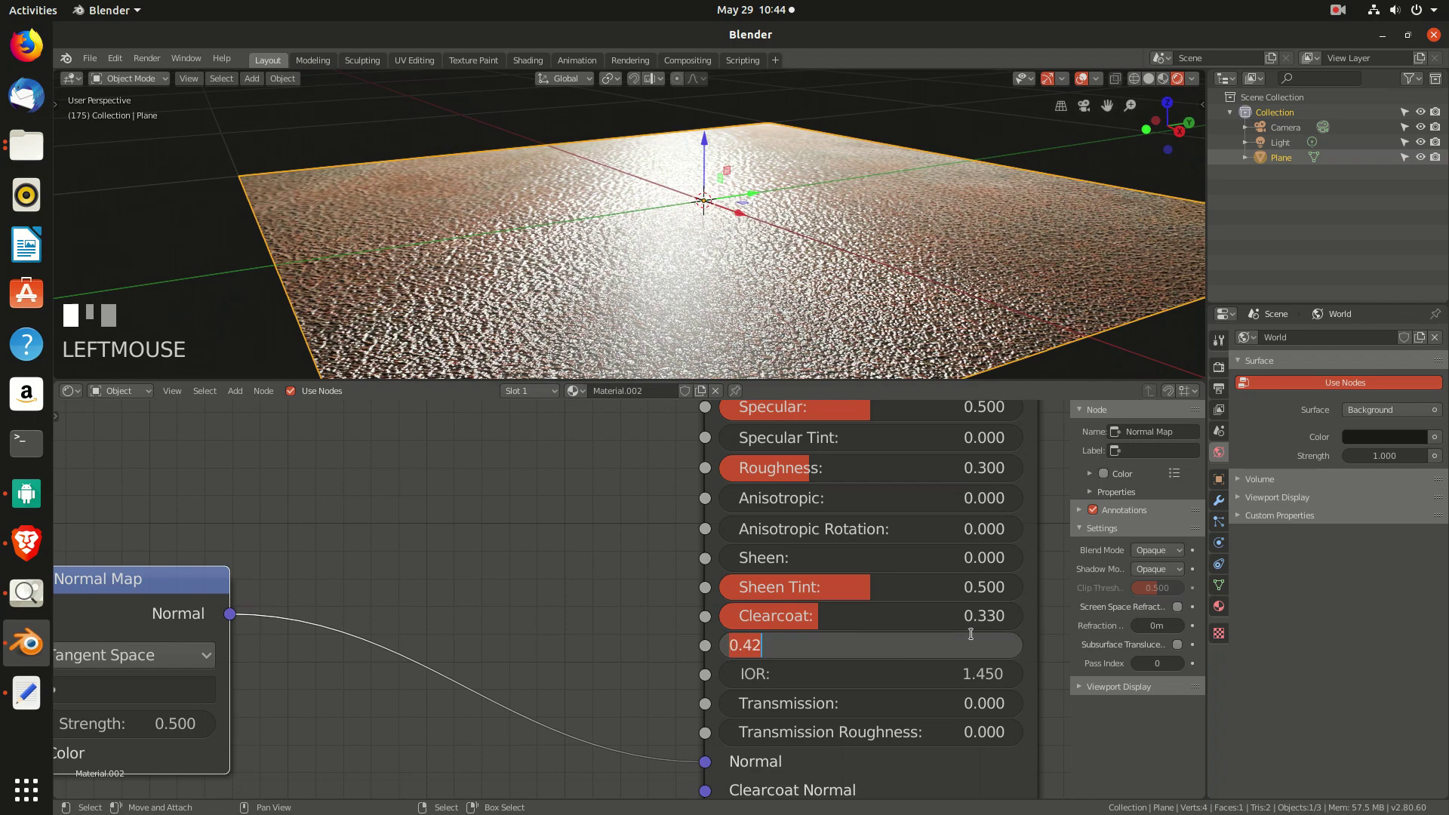
key("KP_6")
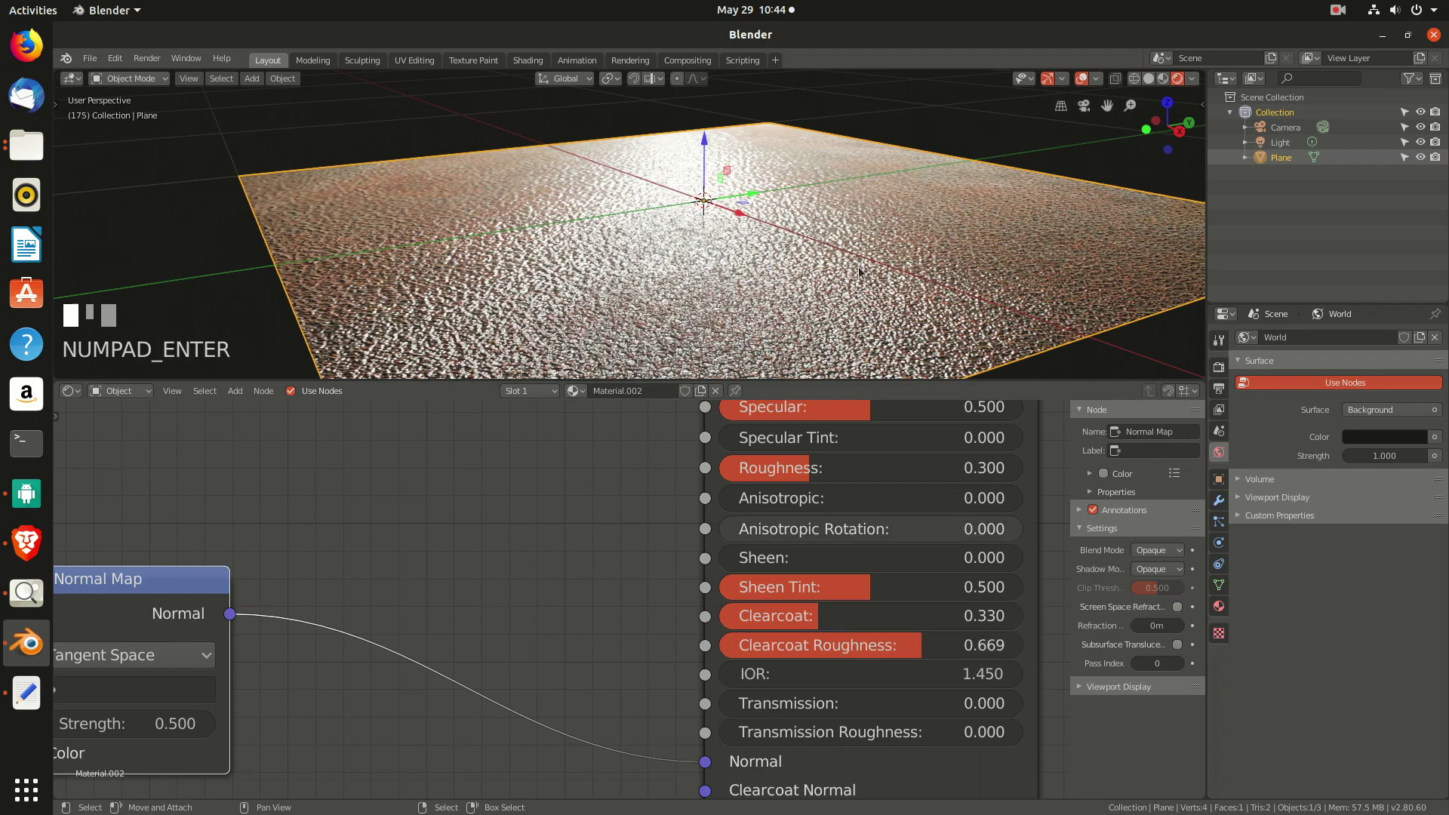
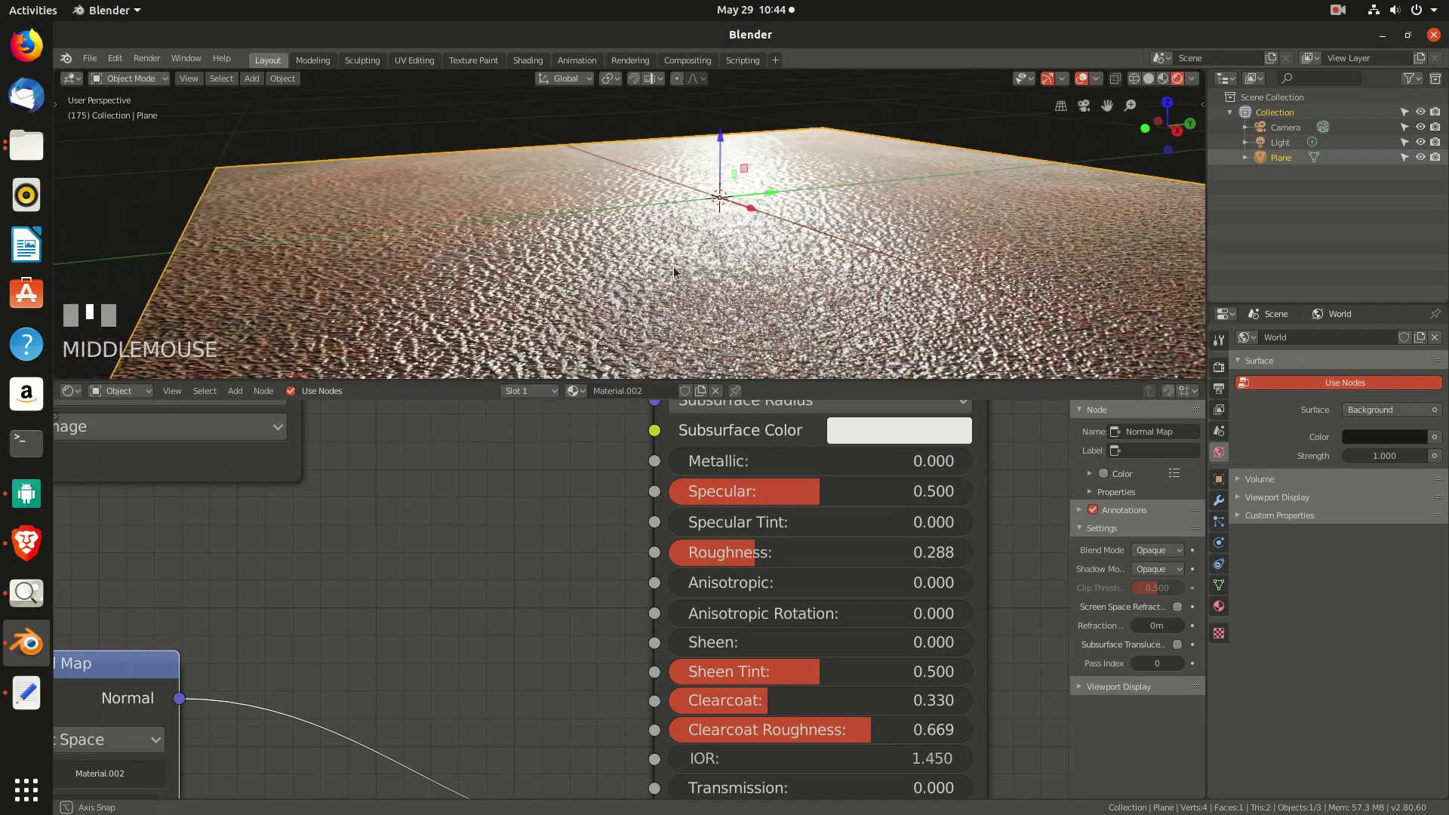
left_click_drag(683, 273, 128, 426)
scroll("up", 3)
scroll("down", 3)
scroll("up", 3)
left_click_drag(128, 427, 479, 551)
scroll("down", 3)
left_click_drag(479, 551, 451, 506)
key("shift+a")
scroll("up", 3)
left_click(451, 505)
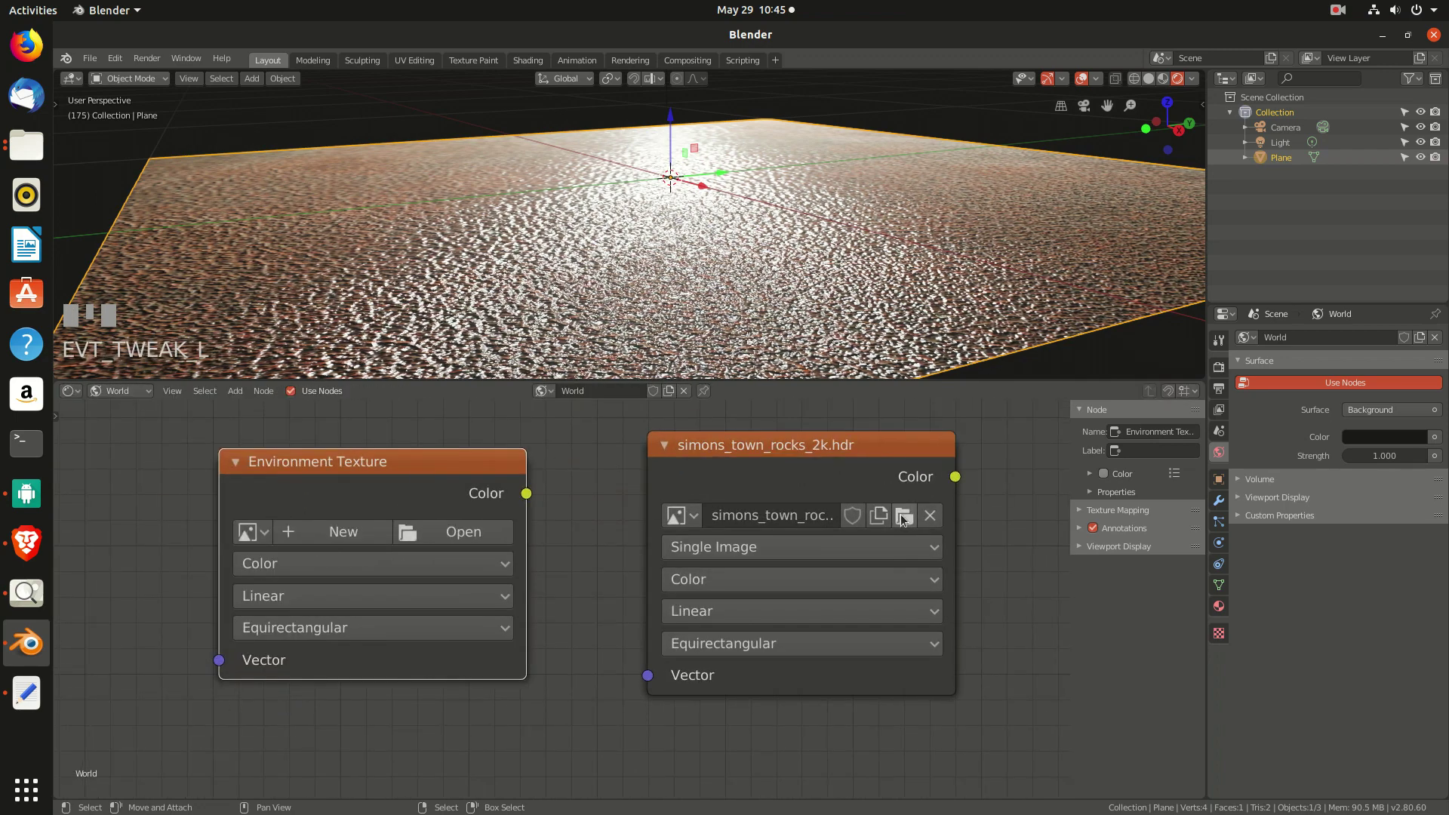
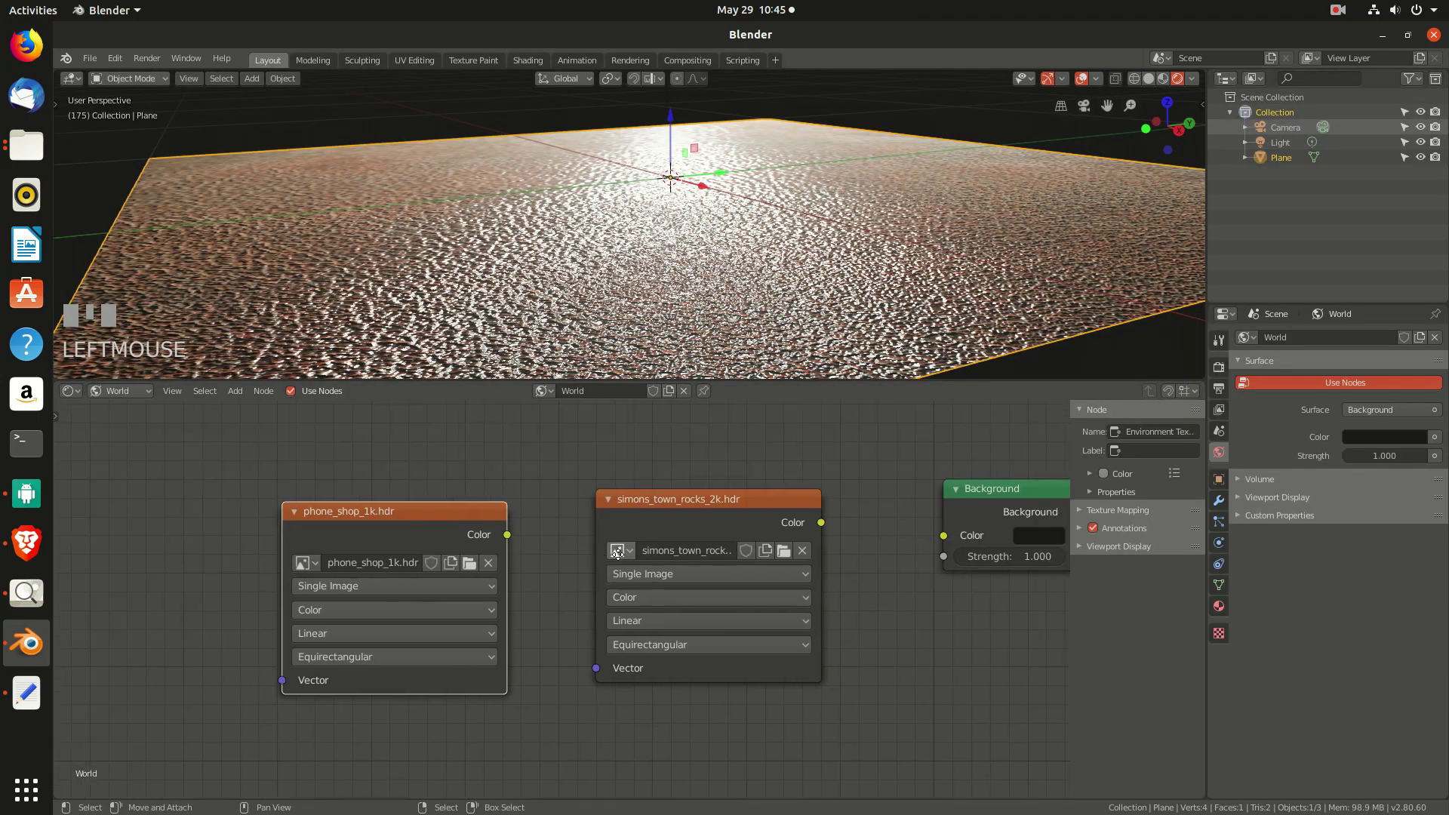
Wire the phone_shop HDR Environment Texture color into the world Background color
left_click_drag(742, 276, 801, 532)
left_click(802, 532)
left_click_drag(711, 262, 831, 596)
scroll("down", 3)
Orbit across the ground in Look Dev shading to check the HDR lighting
left_click_drag(831, 596, 652, 234)
left_click_drag(652, 234, 821, 593)
scroll("up", 3)
left_click_drag(821, 593, 603, 576)
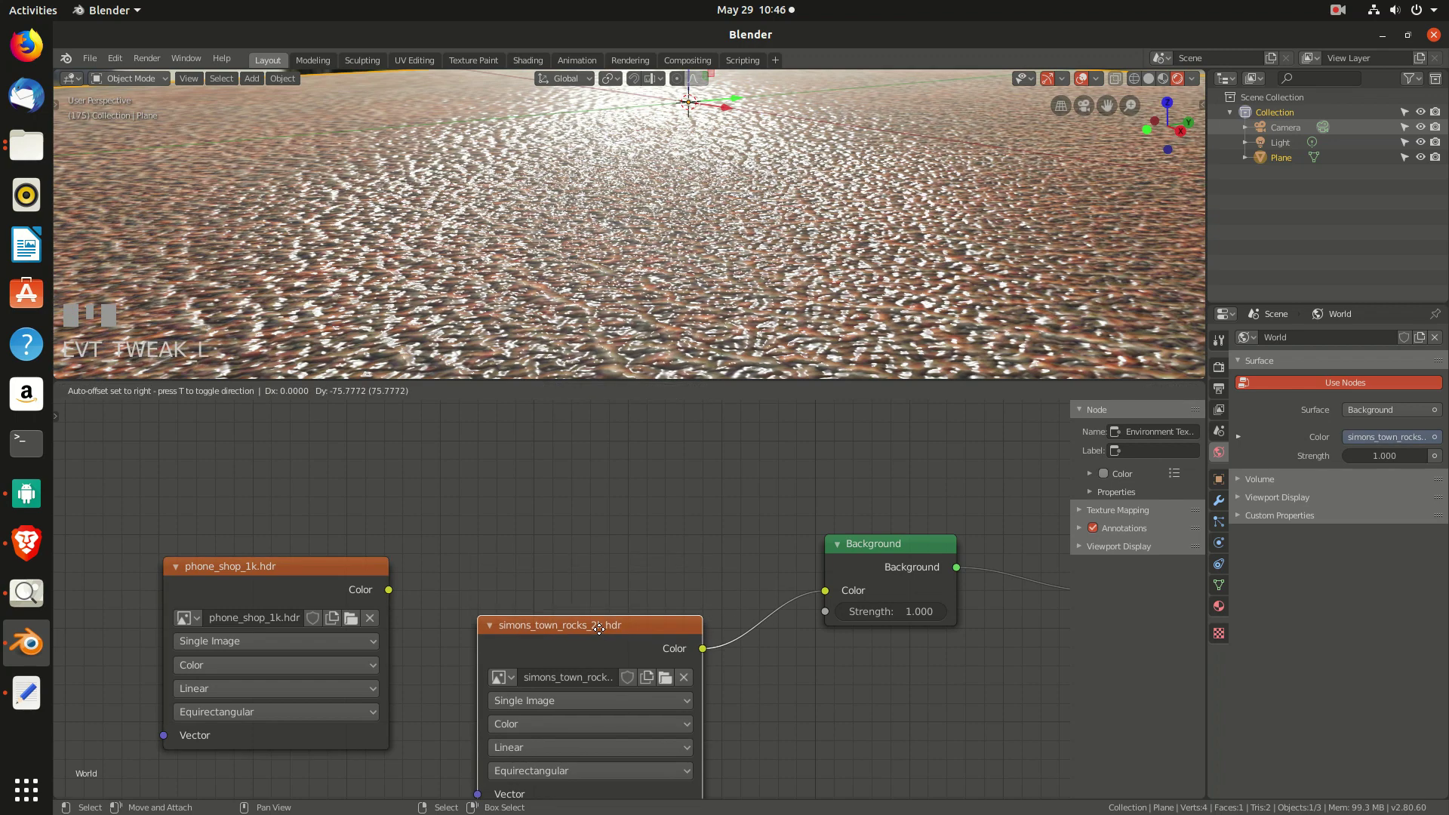